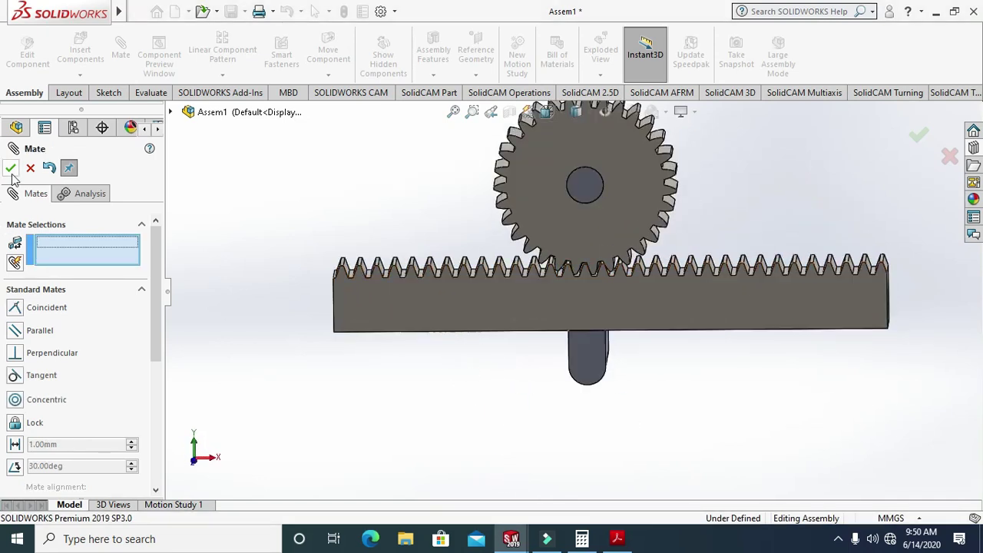
Zoom onto the rack and scroll the Mate PropertyManager to the Mechanical Mates section.
scroll("up", 3)
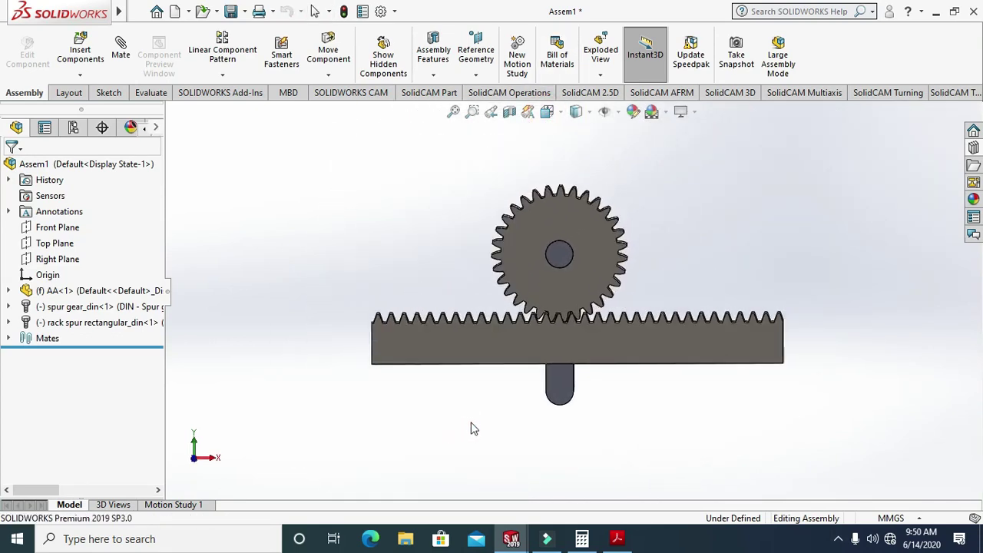
scroll("down", 3)
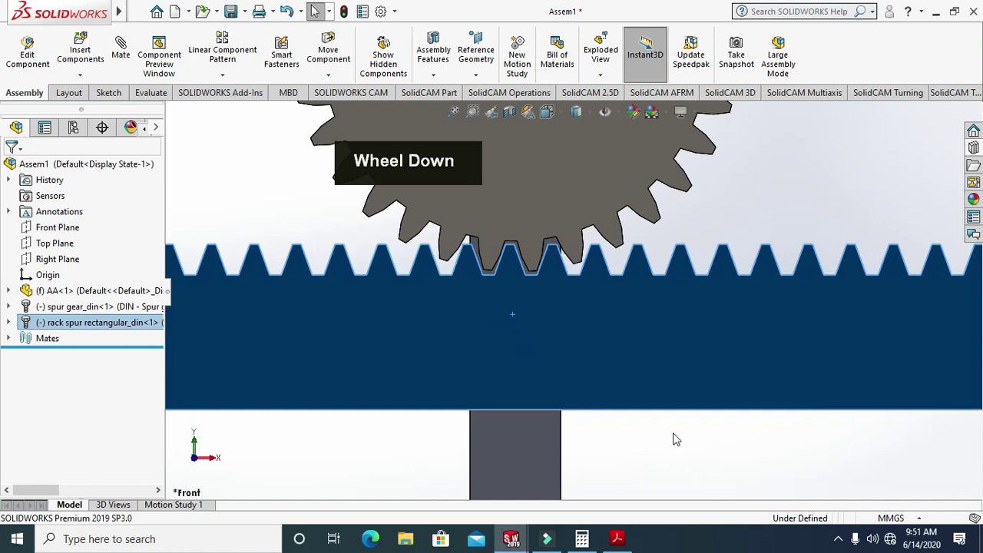
scroll("up", 3)
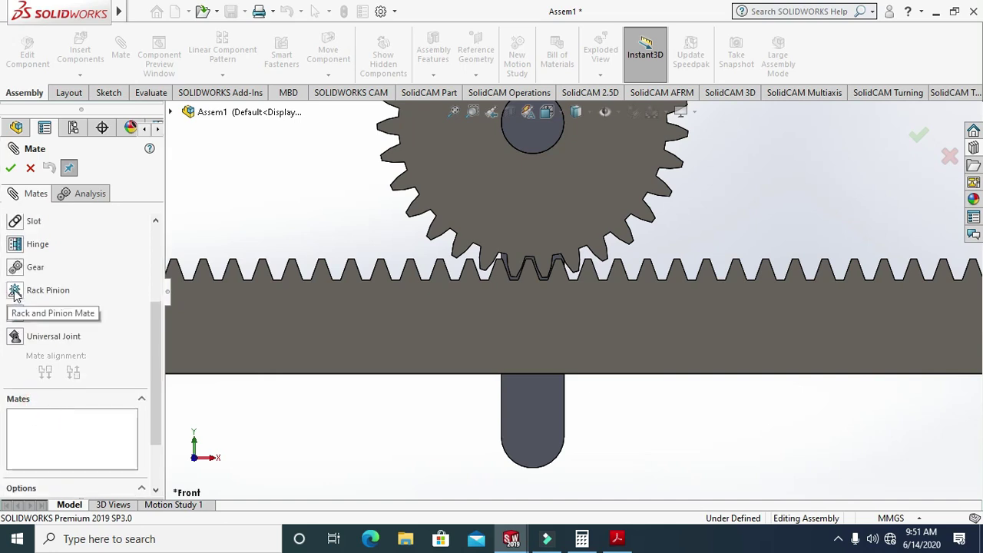
Pick a rack tooth edge and the gear edge for a Rack Pinion mate showing 49.5mm pitch diameter.
scroll("up", 3)
scroll("up", 3)
scroll("down", 3)
scroll("up", 3)
scroll("down", 3)
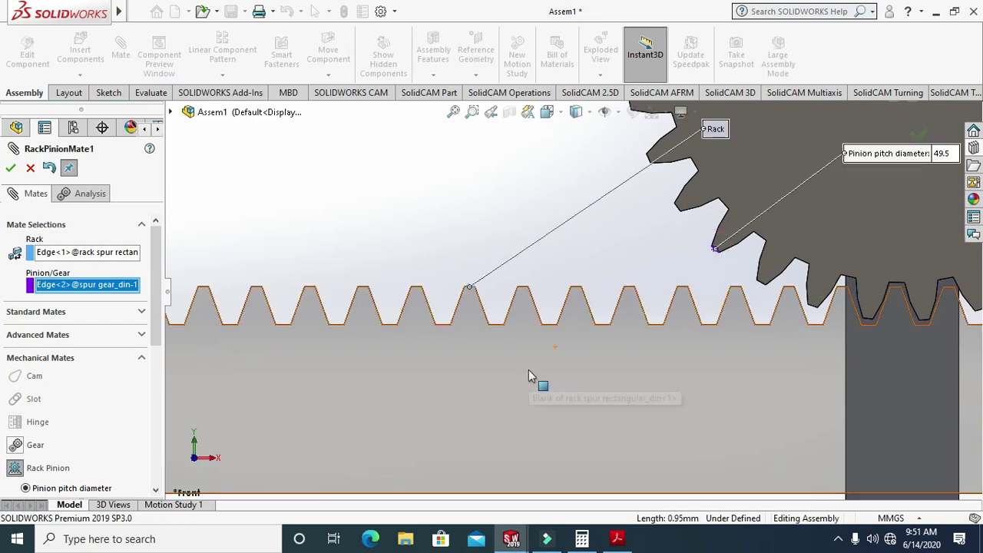
scroll("up", 3)
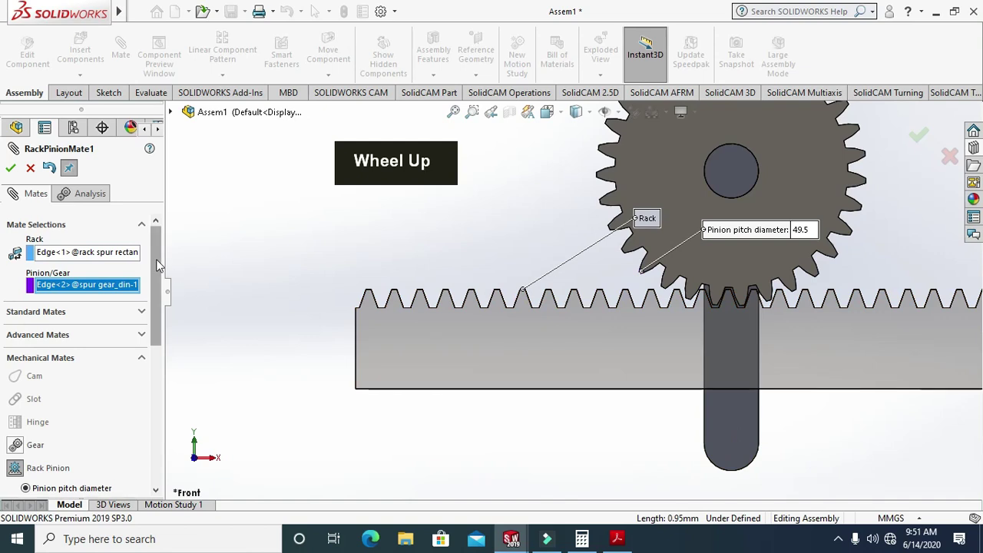
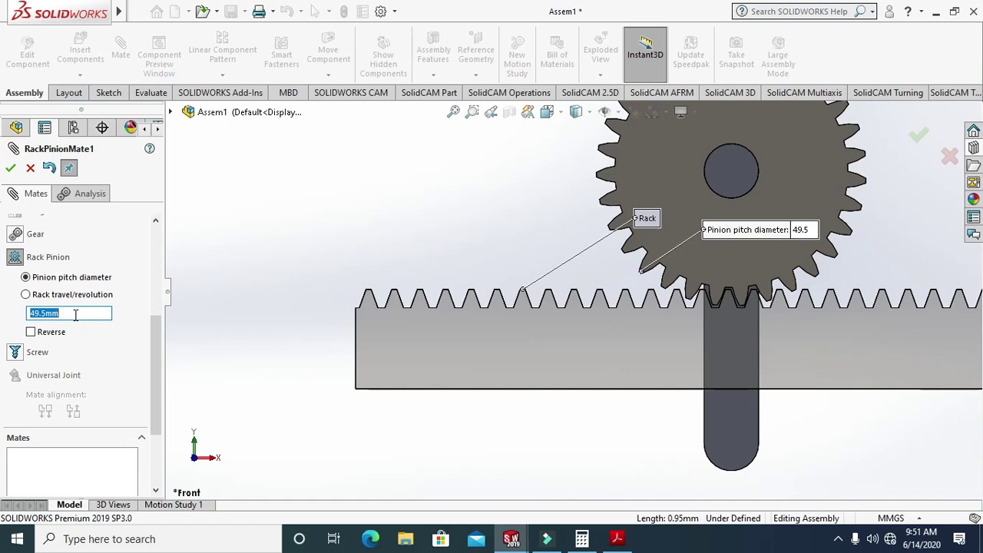
Change the pinion pitch diameter to 46mm and confirm RackPinionMate1.
left_click(76, 315)
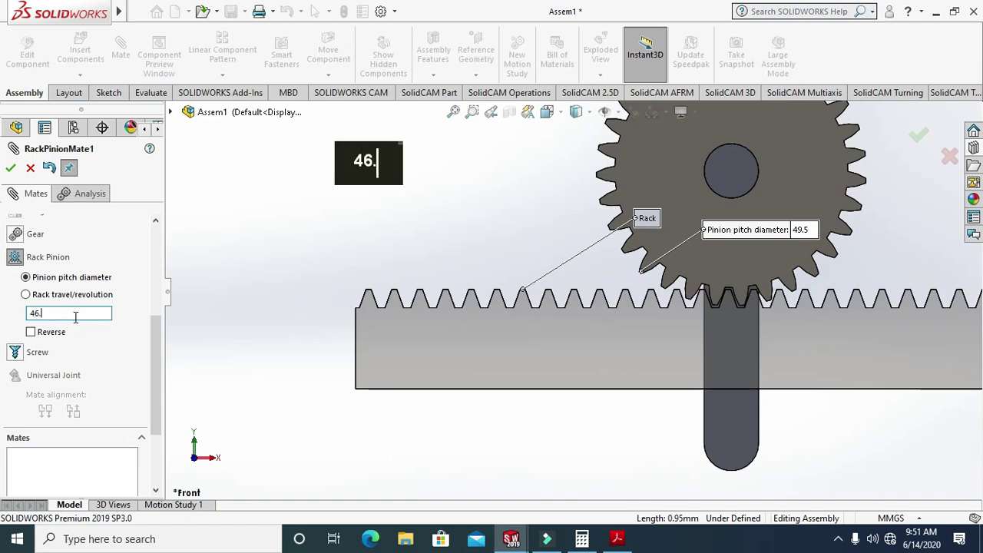
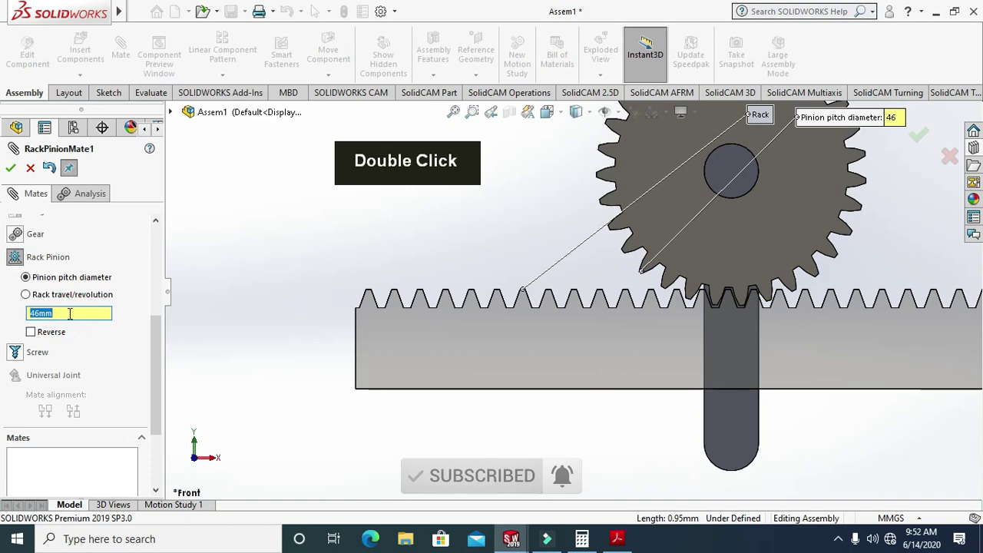
type("4")
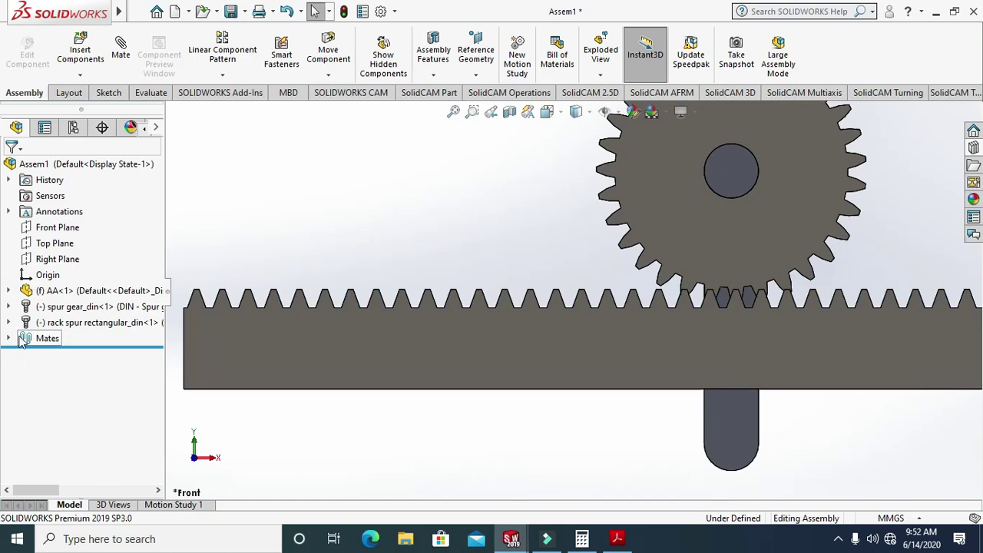
Review the Mates folder with RackPinionMate1, then start a new mate on the rack.
type("465.")
right_click(55, 421)
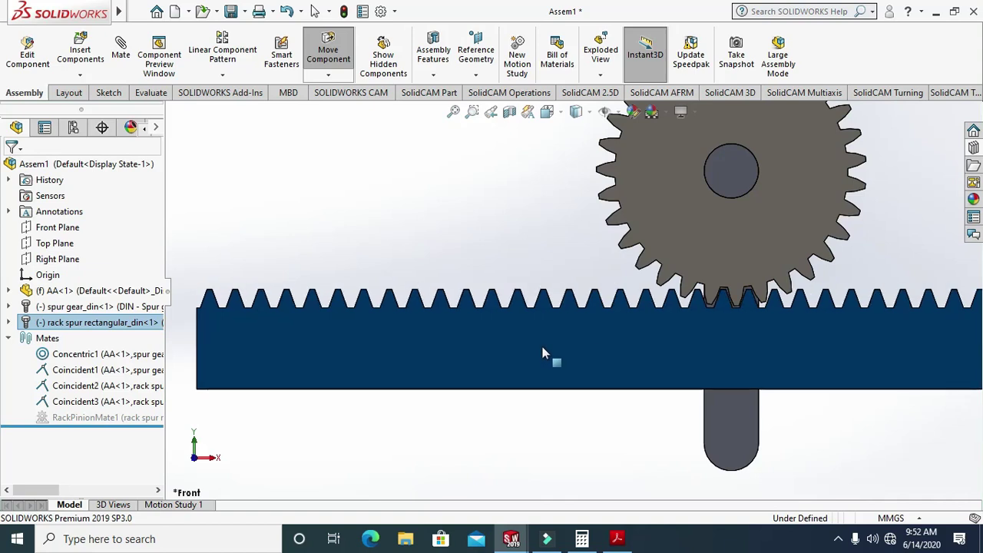
right_click(56, 420)
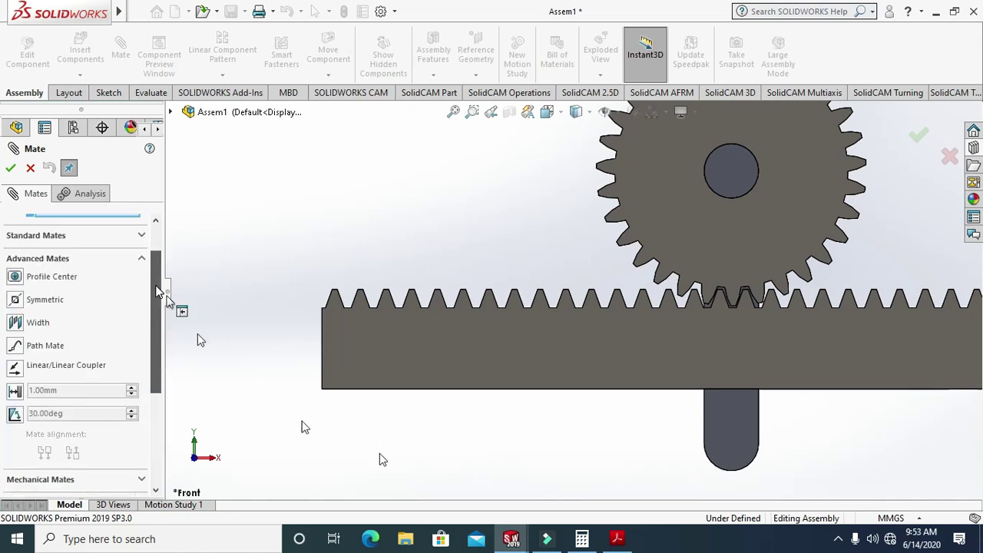
Choose a Distance limit mate on the rack end face with 0mm minimum and 150mm maximum.
right_click(407, 464)
middle_click(407, 394)
scroll("up", 3)
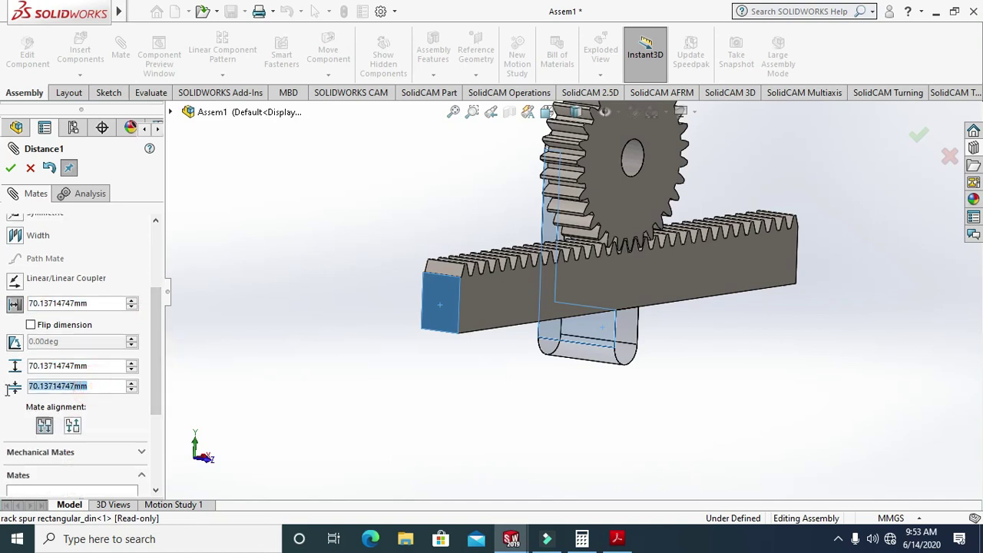
type("0")
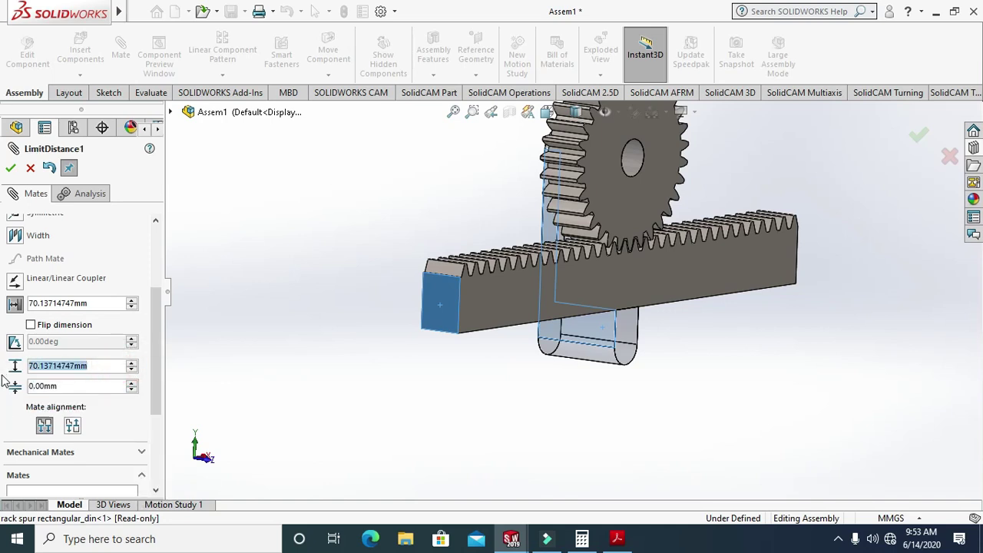
type("1")
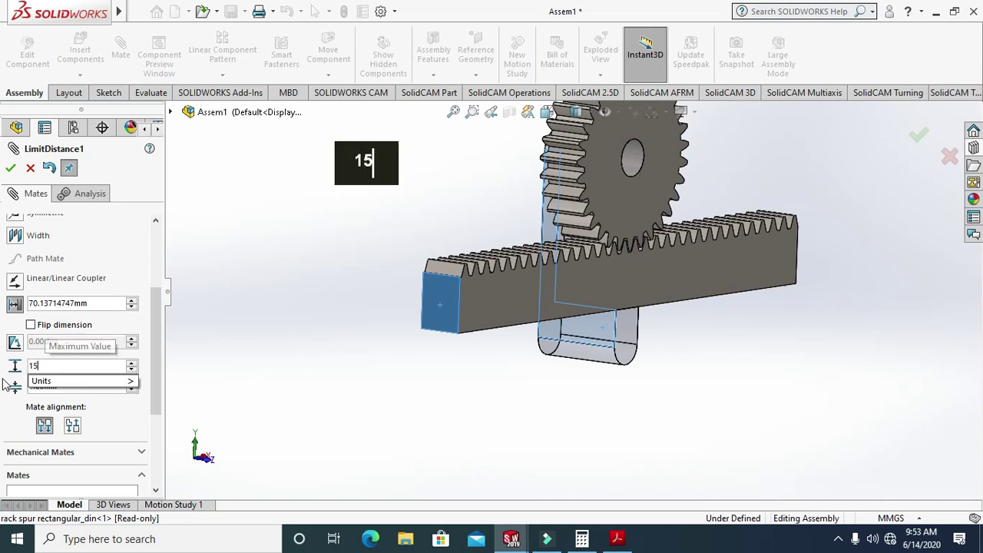